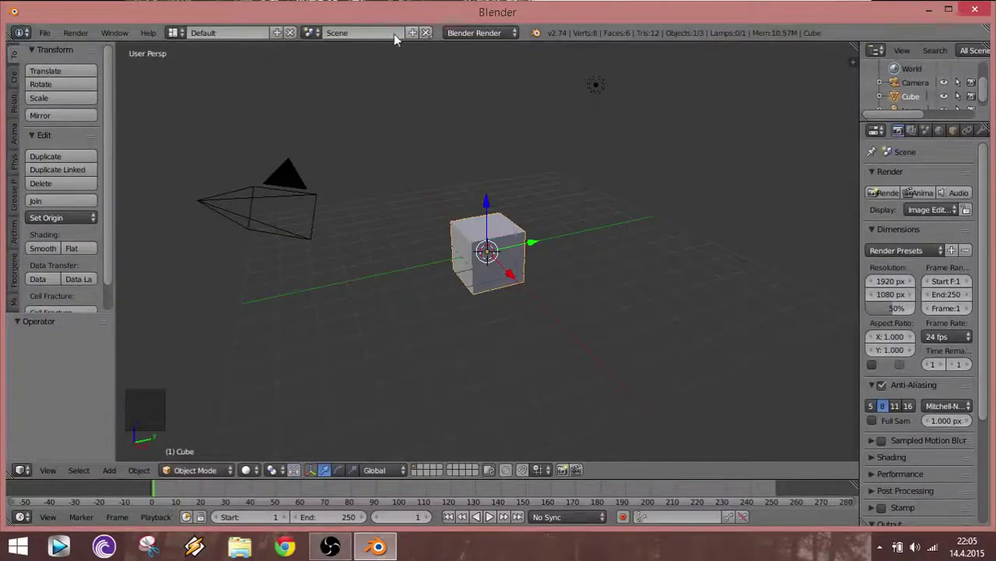
# Switch the scene's render engine from Blender Render to Cycles Render.
pyautogui.click(118, 35)
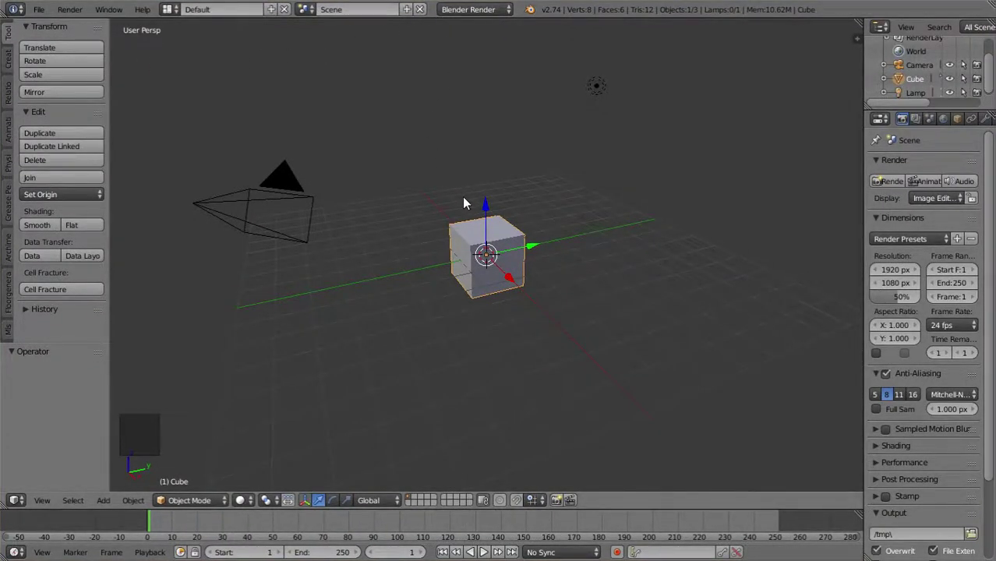
pyautogui.click(470, 15)
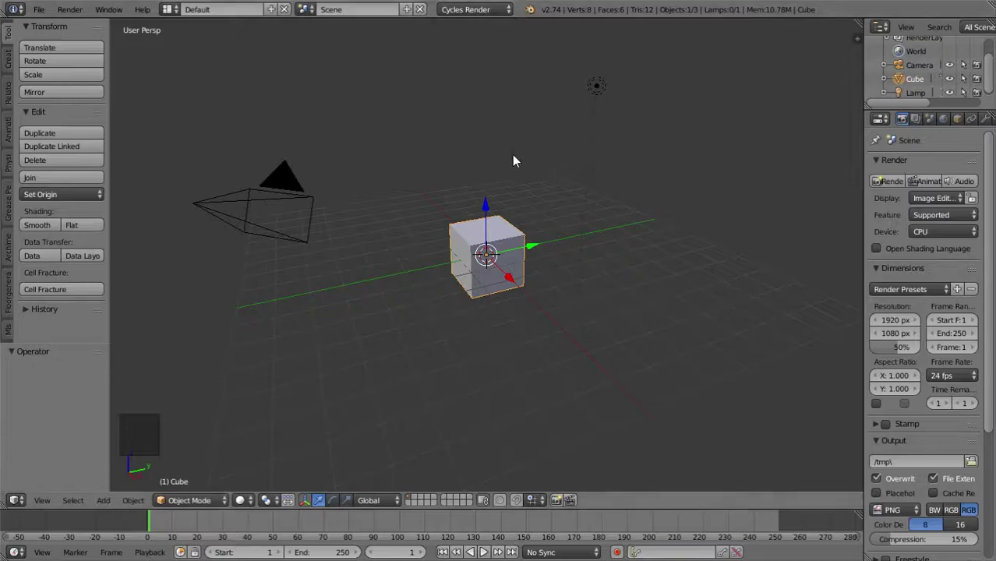
# Frame the default cube in the viewport and take it into Edit Mode facing its front.
pyautogui.scroll(3)
pyautogui.scroll(3)
pyautogui.middleClick(432, 301)
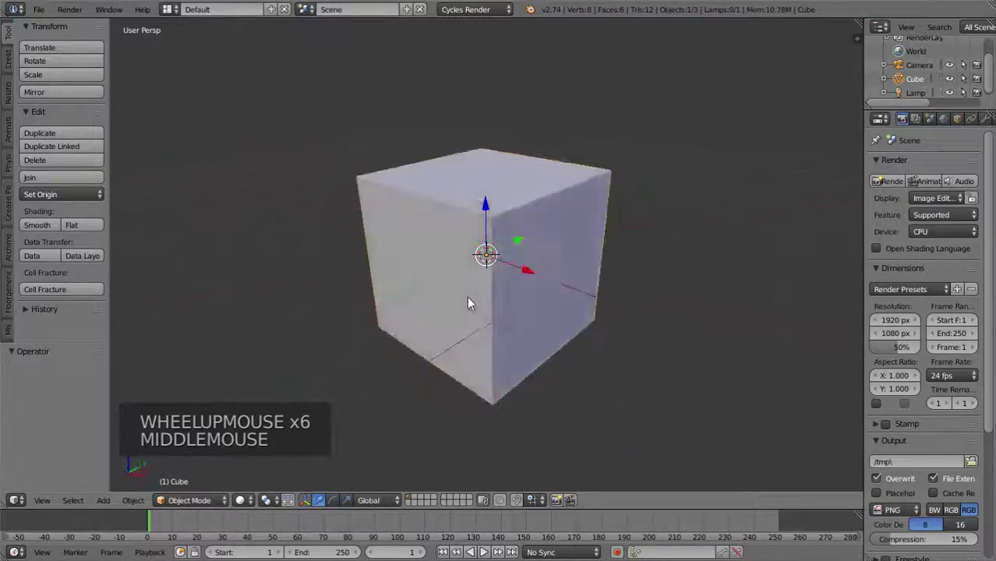
pyautogui.scroll(3)
pyautogui.middleClick(517, 250)
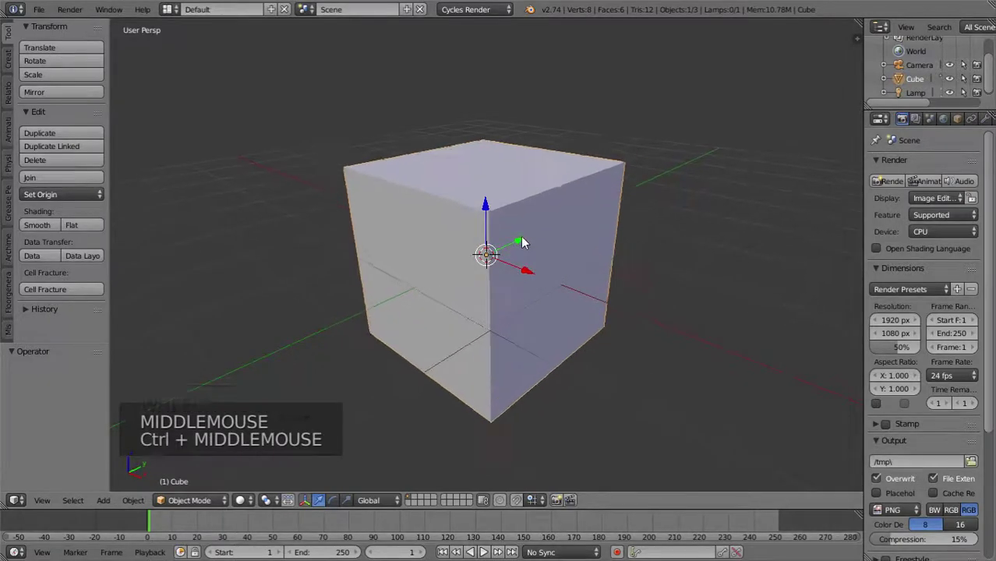
pyautogui.press('t')
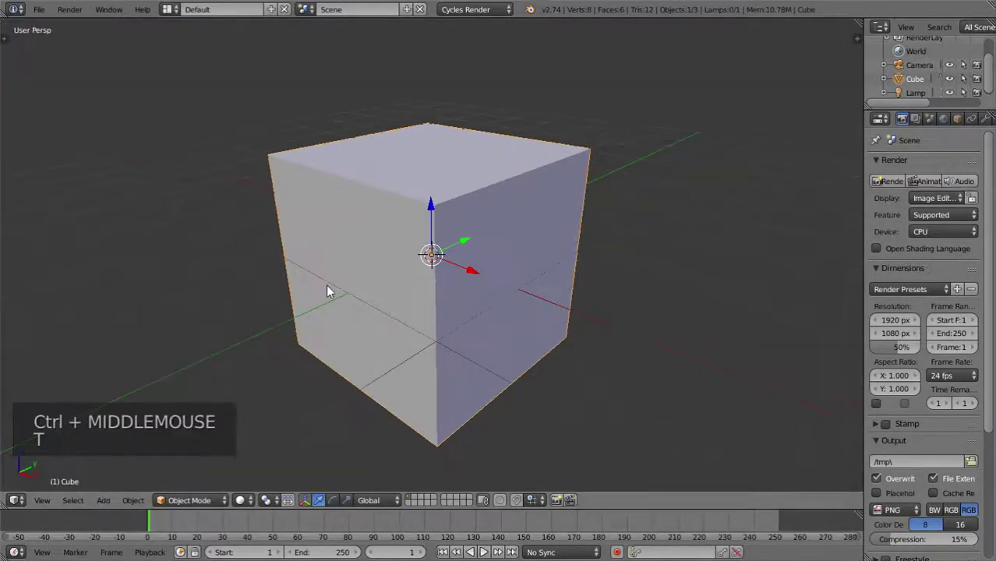
pyautogui.middleClick(460, 295)
pyautogui.press('Tab')
pyautogui.press('Tab')
pyautogui.click(198, 505)
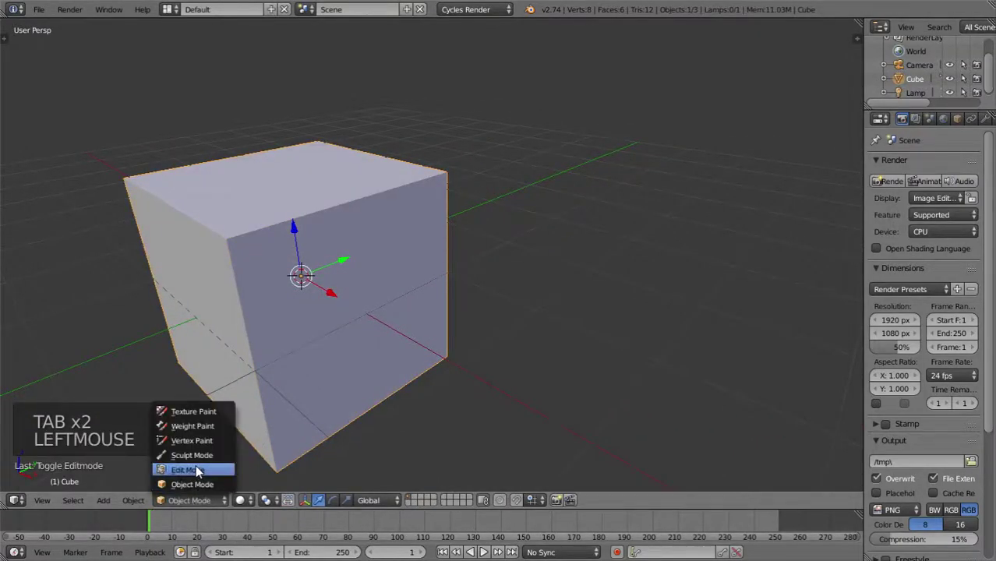
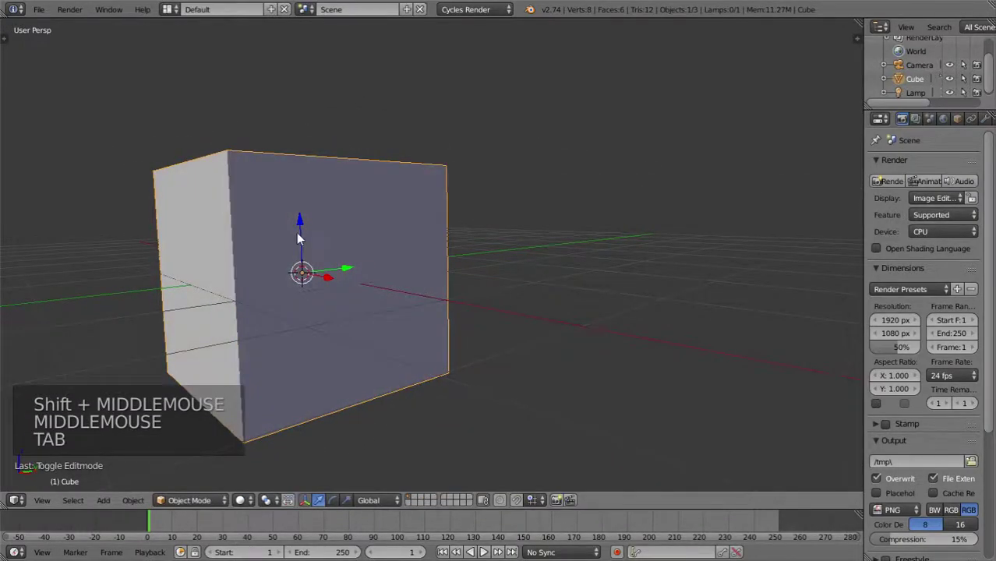
pyautogui.click(302, 234)
pyautogui.middleClick(320, 153)
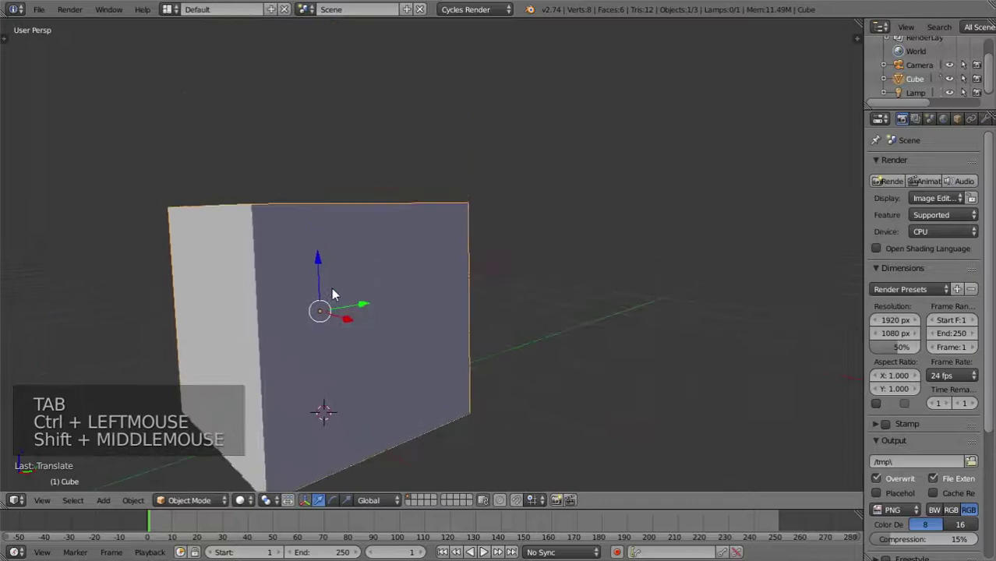
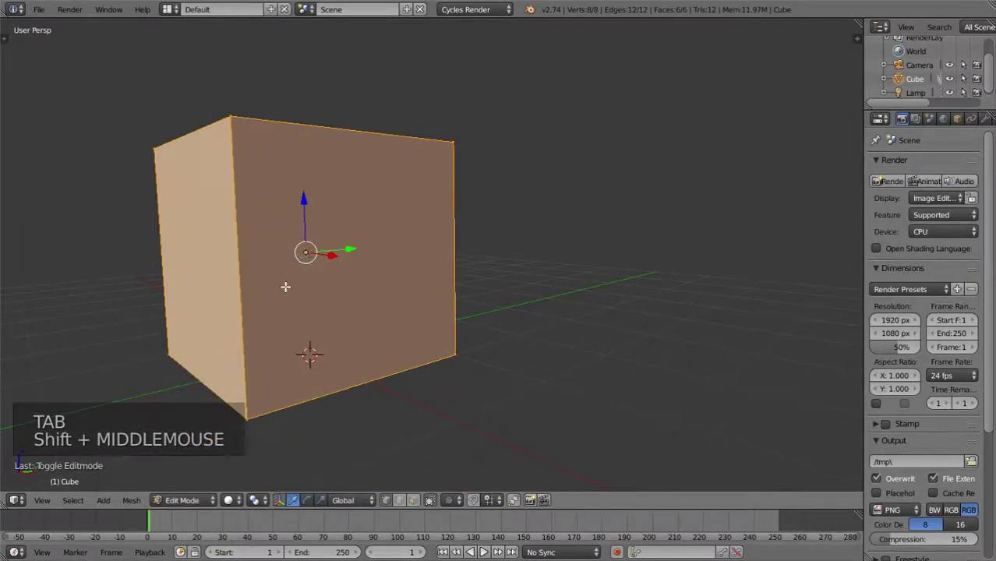
# Switch the mesh selection mode to faces so single cube faces can be picked.
pyautogui.click(422, 507)
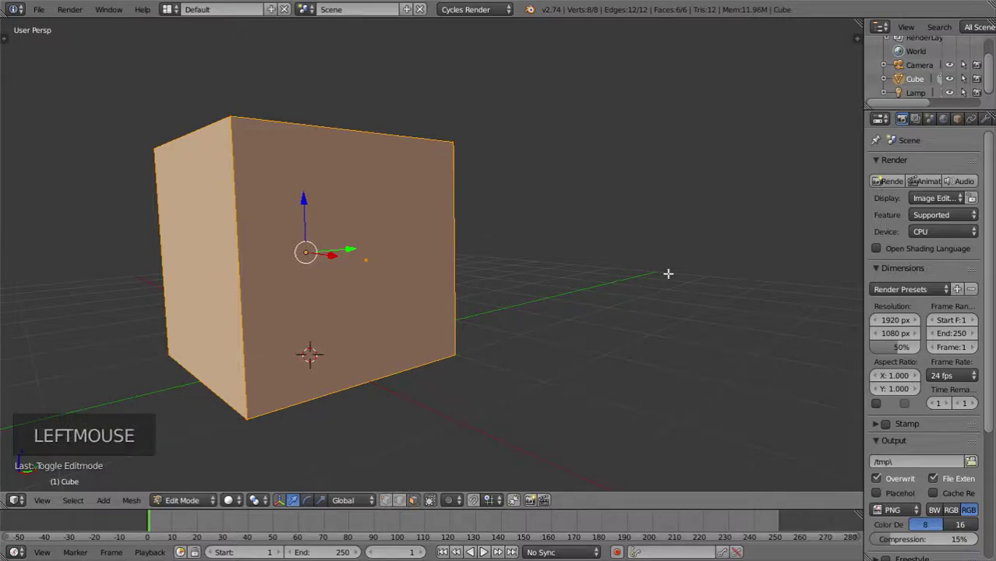
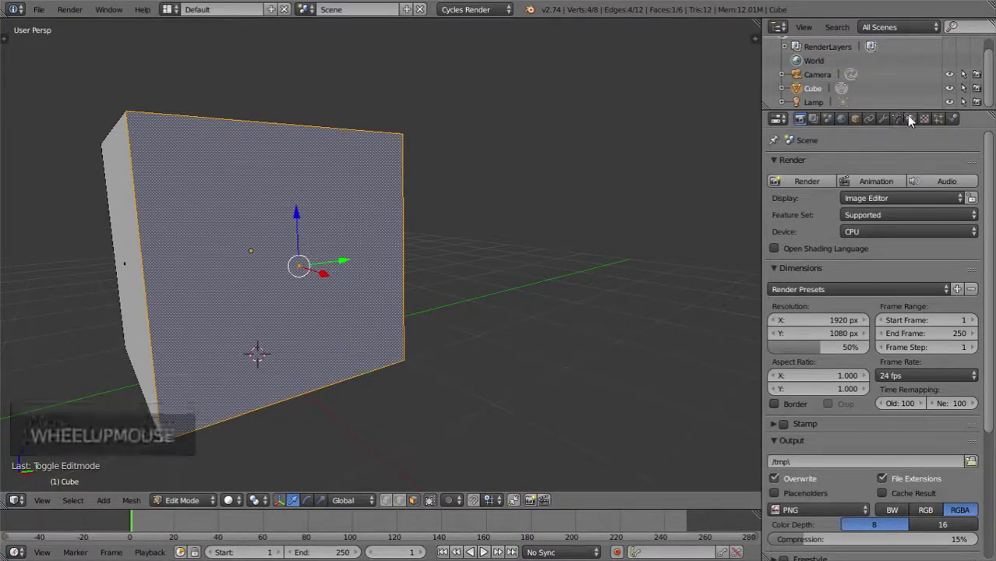
# Pick the cube's existing material, then re-enter face editing with a side face in view.
pyautogui.click(919, 119)
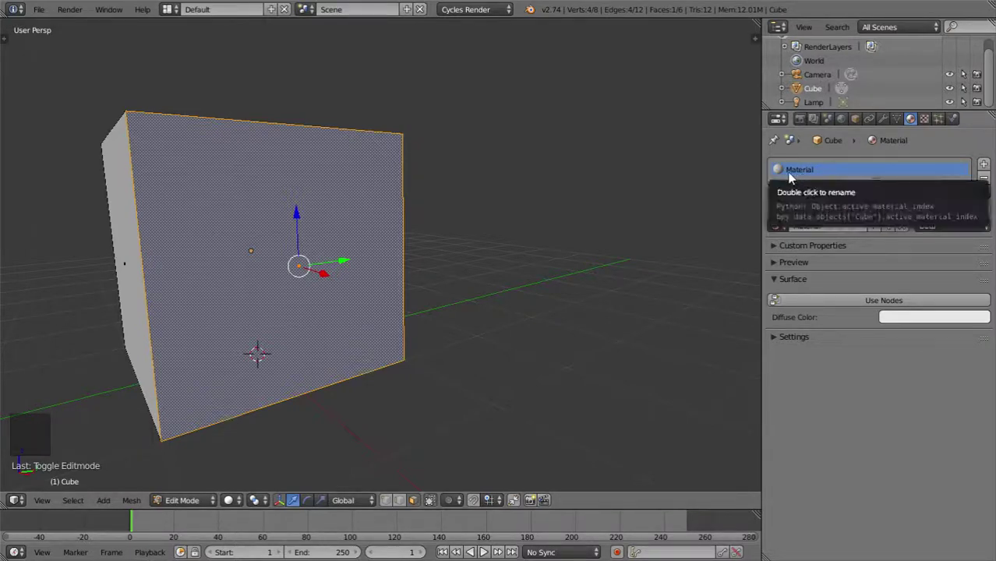
pyautogui.press('Tab')
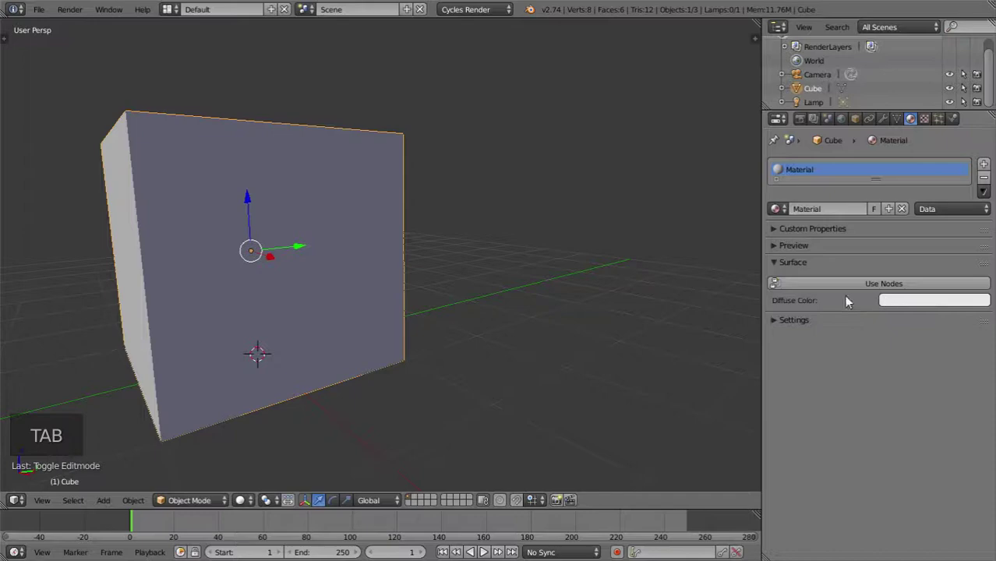
pyautogui.middleClick(345, 234)
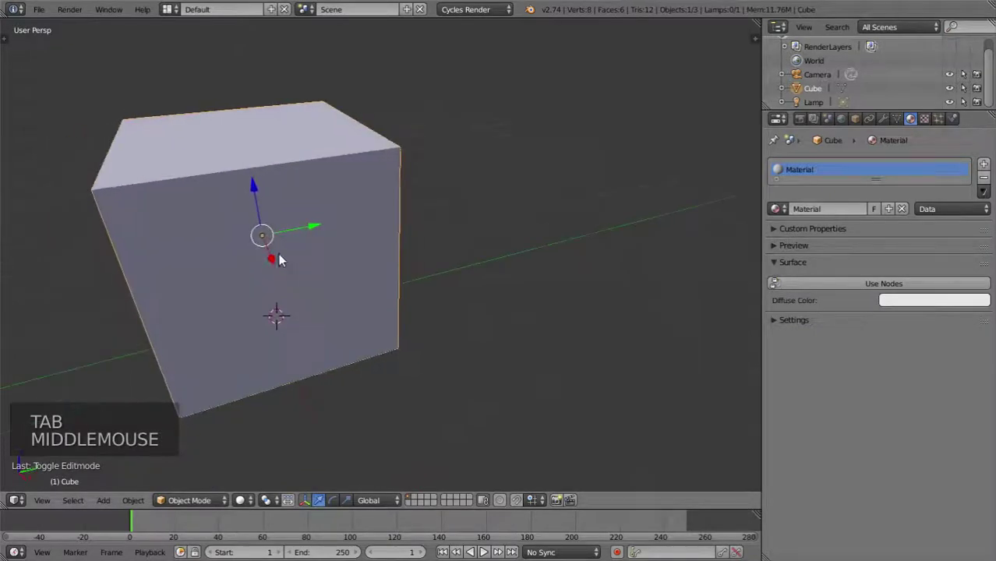
pyautogui.middleClick(382, 287)
pyautogui.middleClick(353, 280)
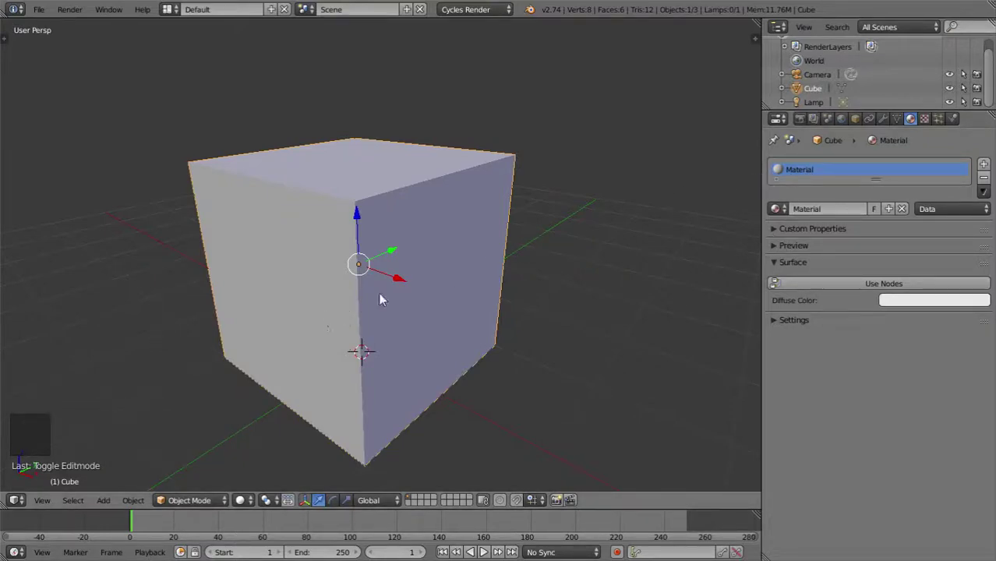
pyautogui.press('Tab')
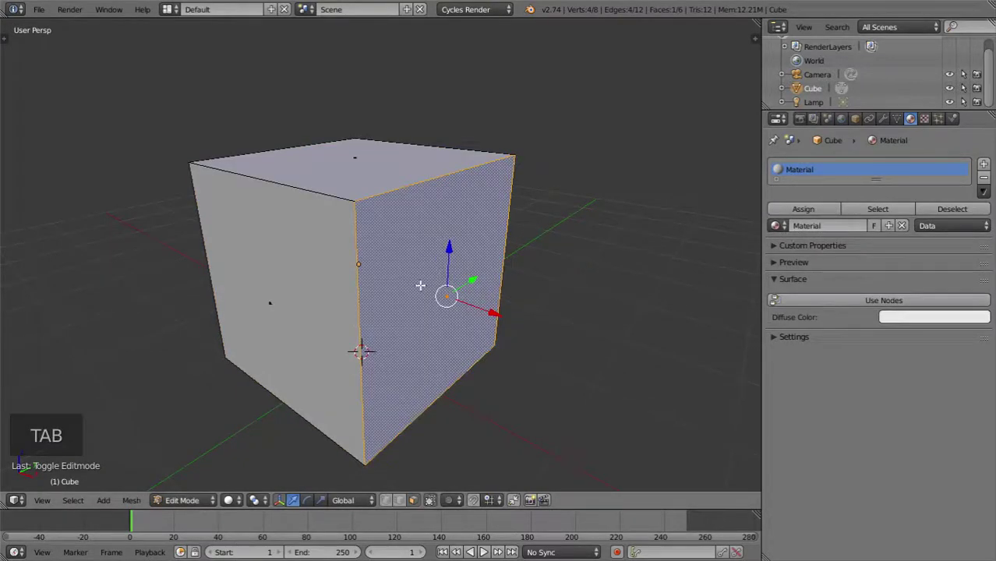
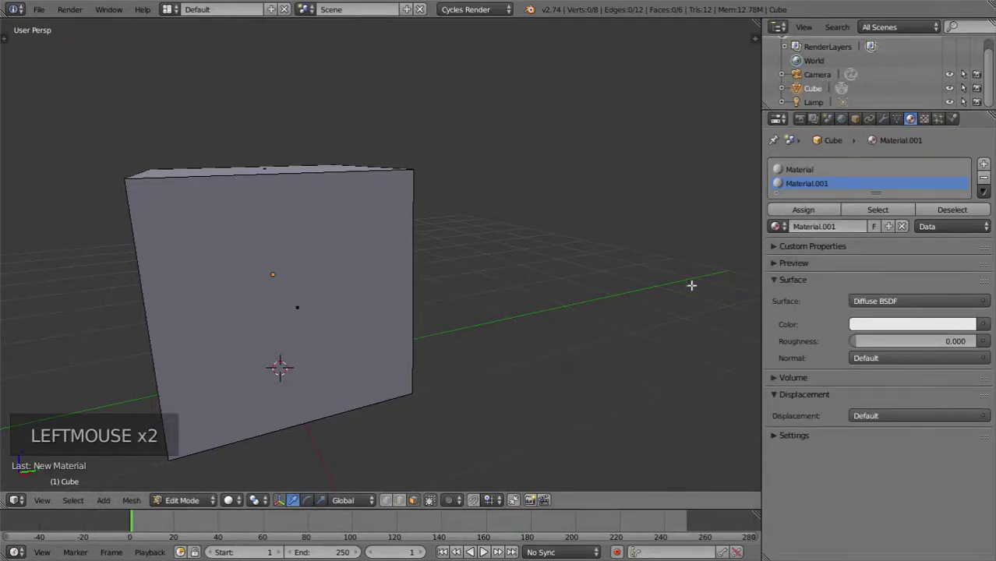
# Drive Material.001's colour from an Image Texture loaded with the stone tile image.
pyautogui.click(989, 328)
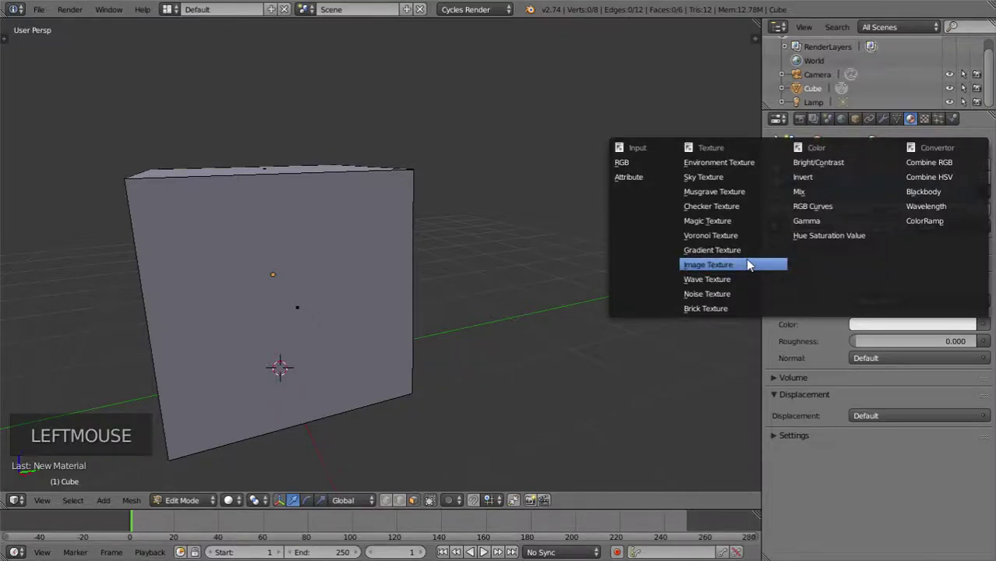
pyautogui.click(907, 343)
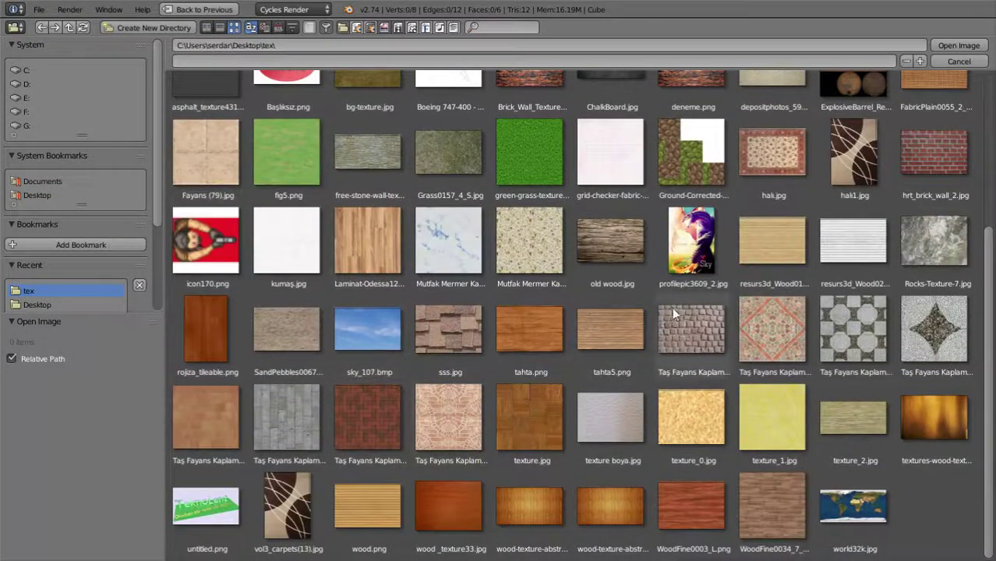
pyautogui.click(700, 317)
pyautogui.scroll(-3)
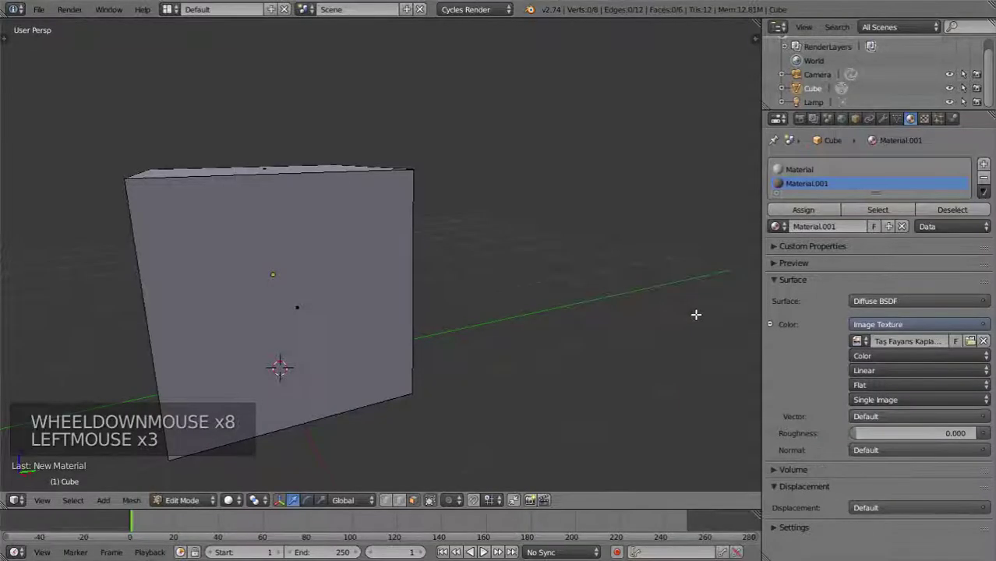
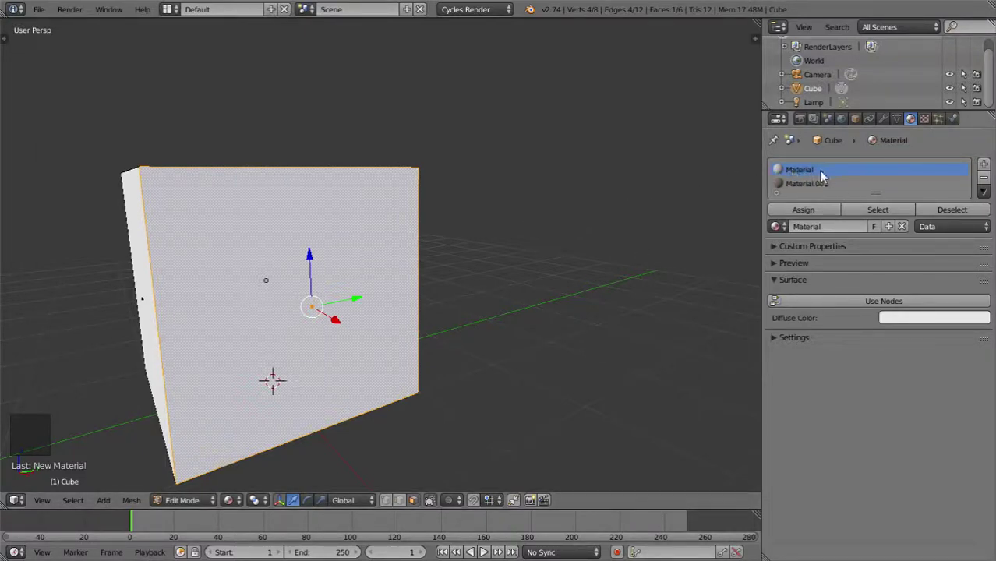
# Assign the image-textured Material.001 to the cube's selected front face.
pyautogui.click(804, 190)
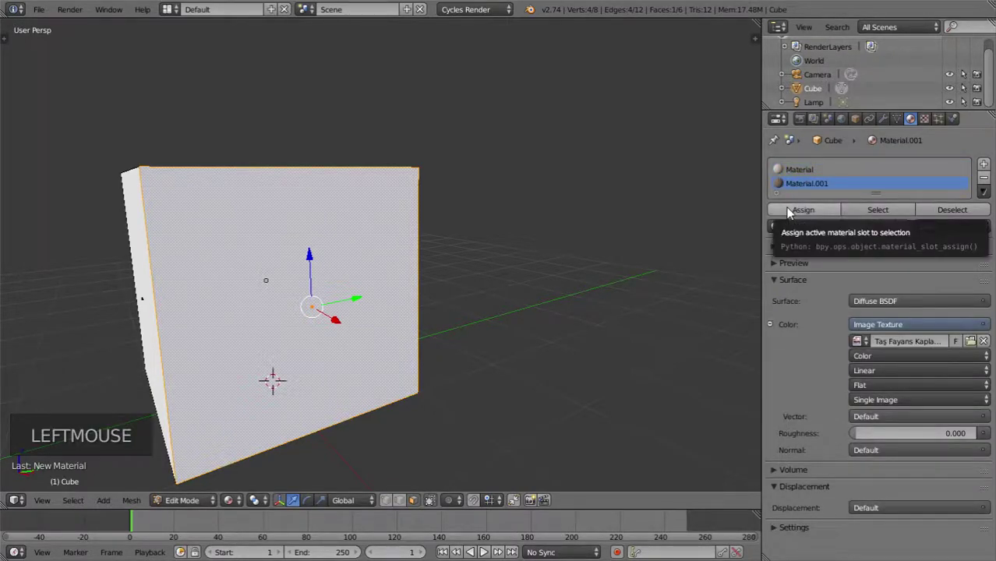
pyautogui.click(794, 213)
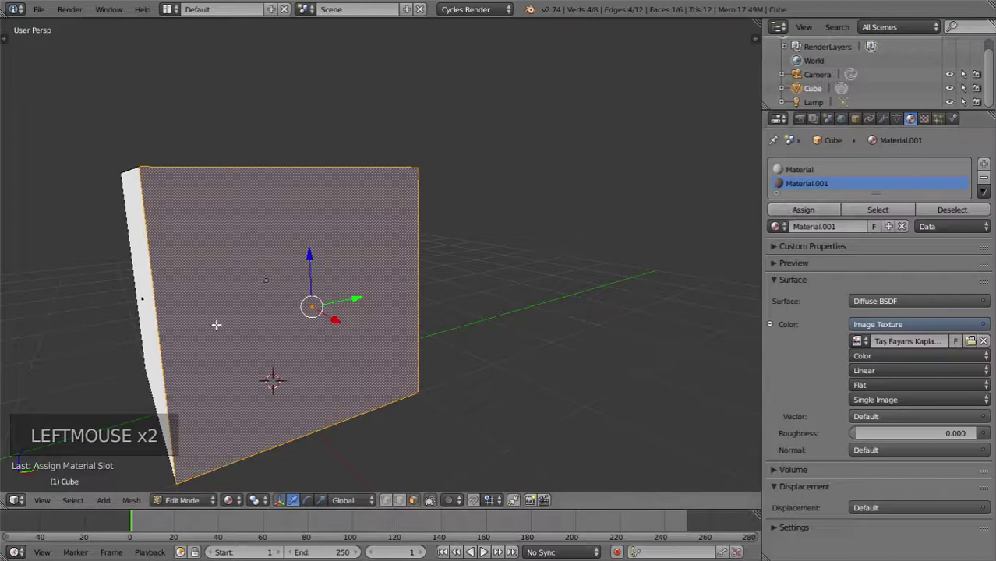
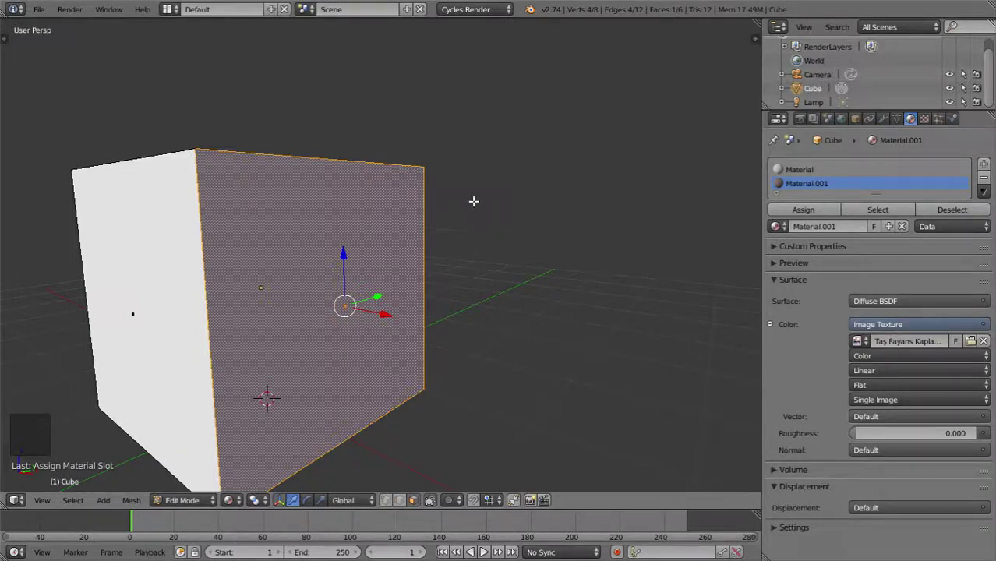
# Unwrap the selected face and show its UV layout over the cobblestone image.
pyautogui.press('u')
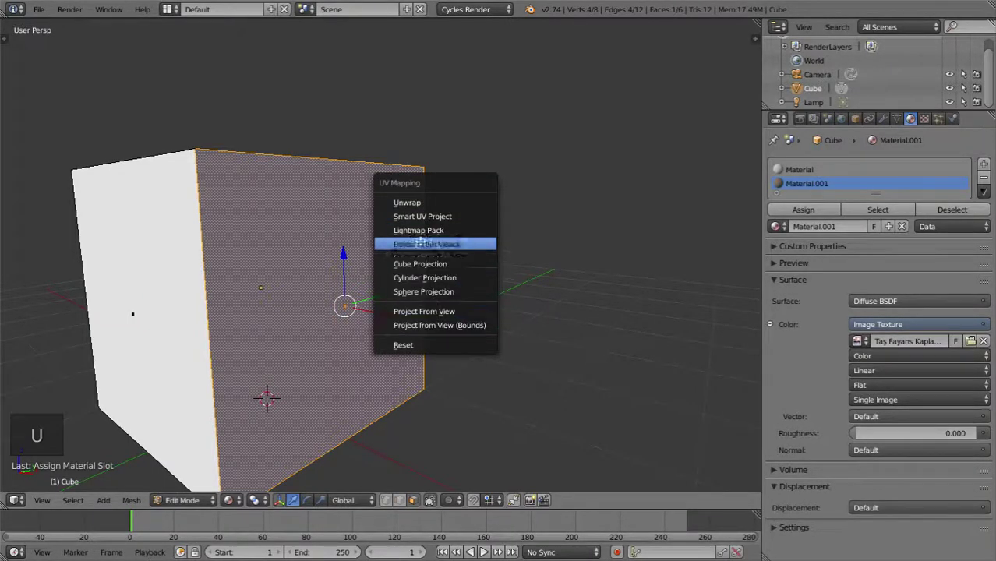
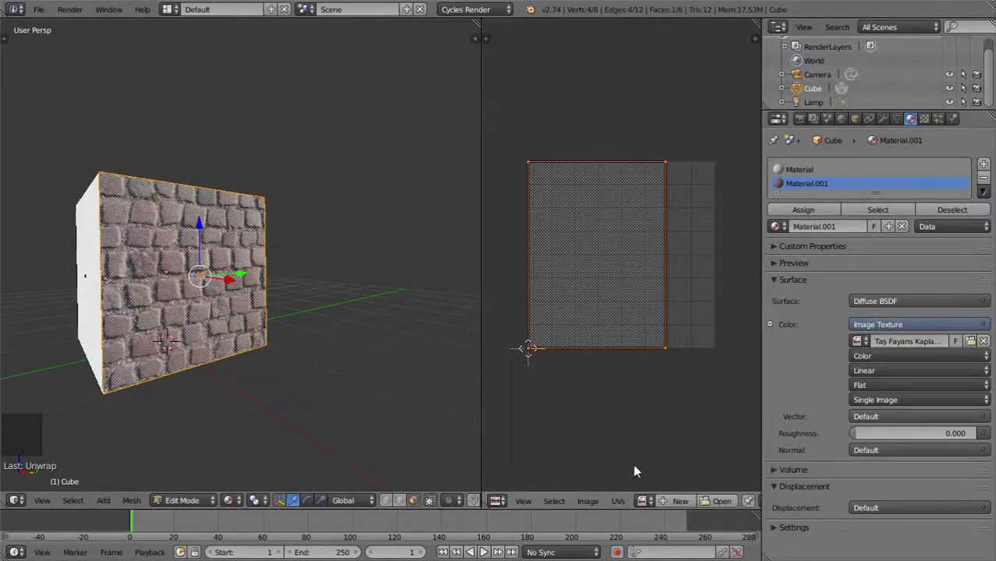
pyautogui.click(656, 506)
pyautogui.scroll(-3)
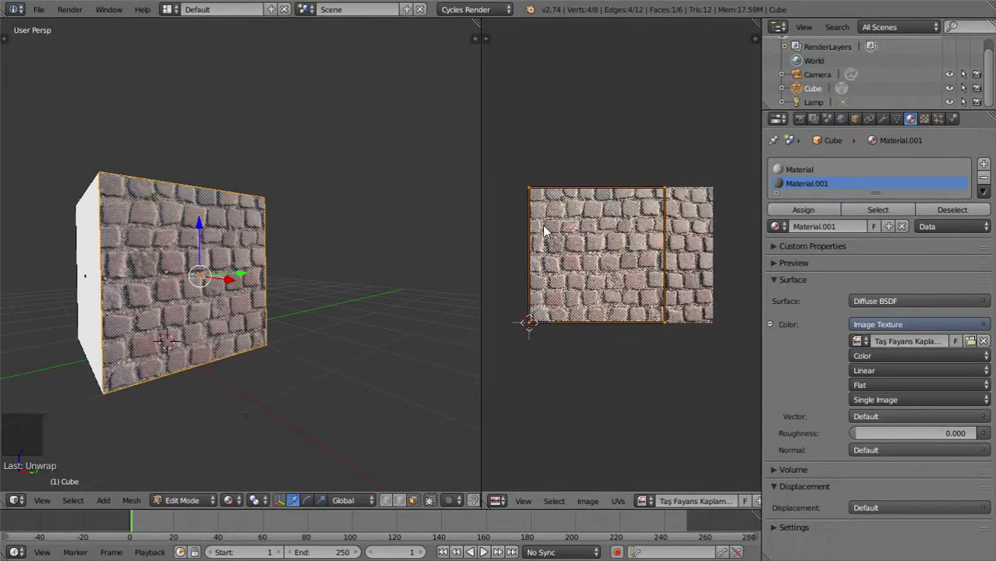
pyautogui.press('s')
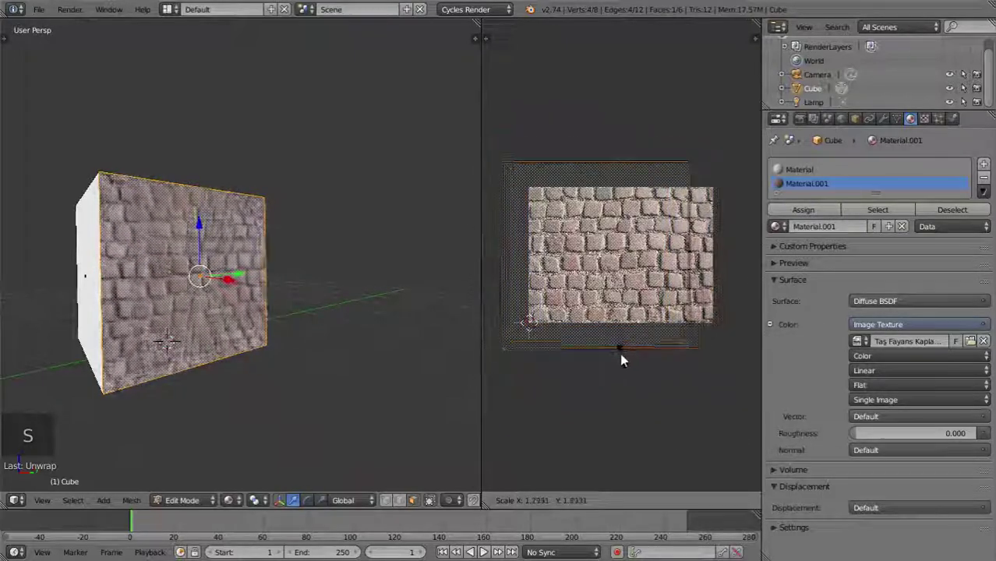
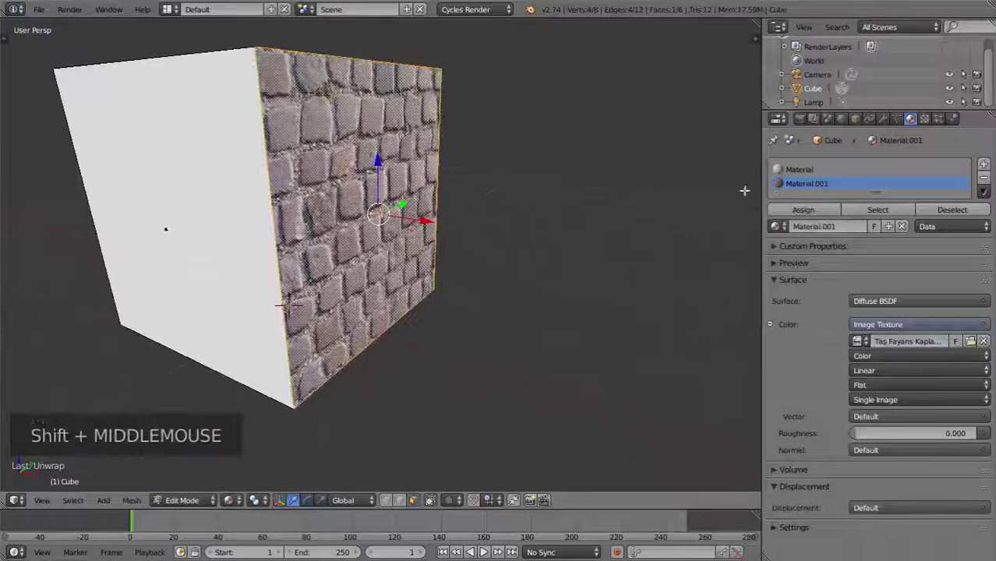
# Add Material.002 in a new slot with its colour from the stone wall image texture.
pyautogui.click(993, 170)
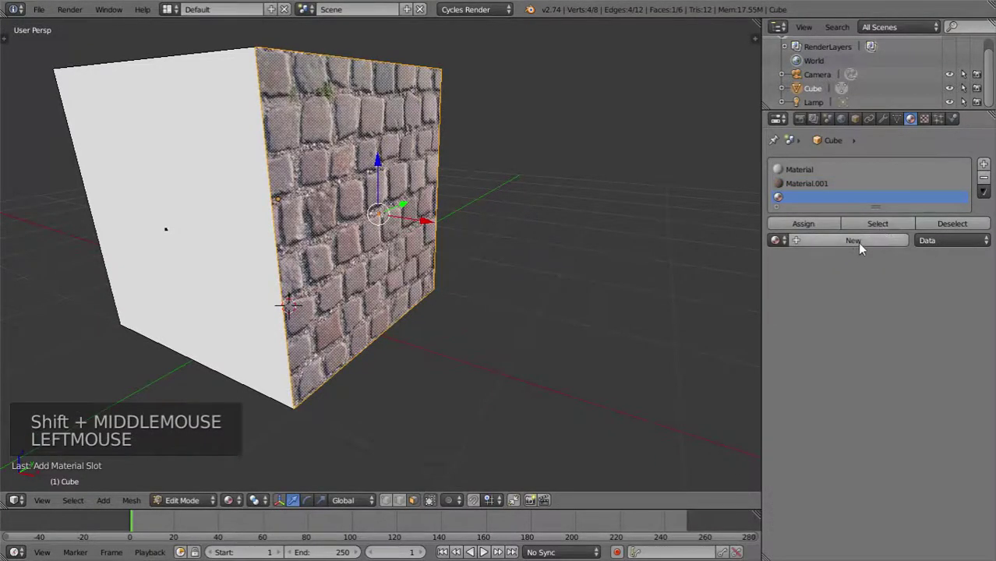
pyautogui.click(865, 243)
pyautogui.click(993, 339)
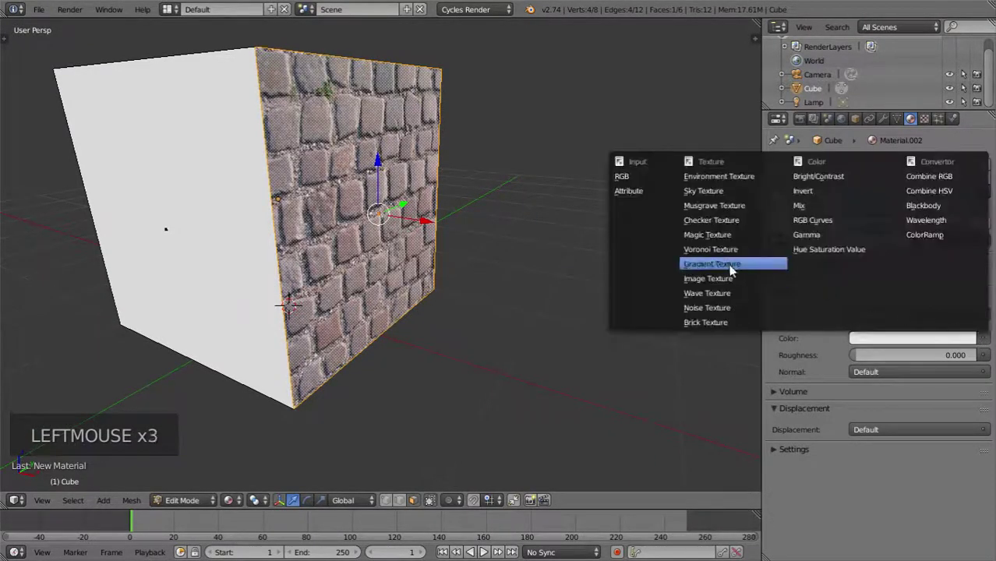
pyautogui.click(922, 353)
pyautogui.click(920, 359)
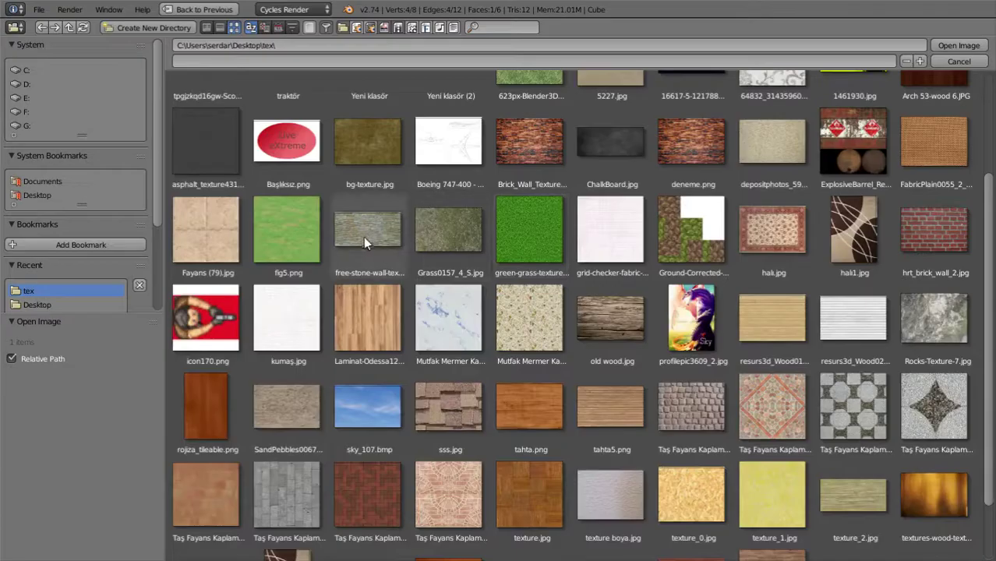
pyautogui.click(368, 241)
pyautogui.scroll(-3)
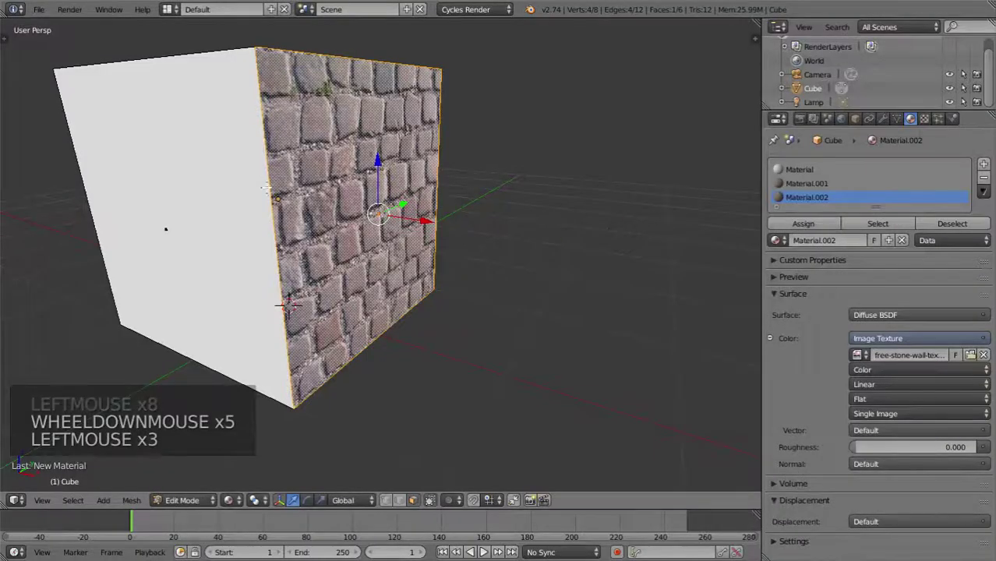
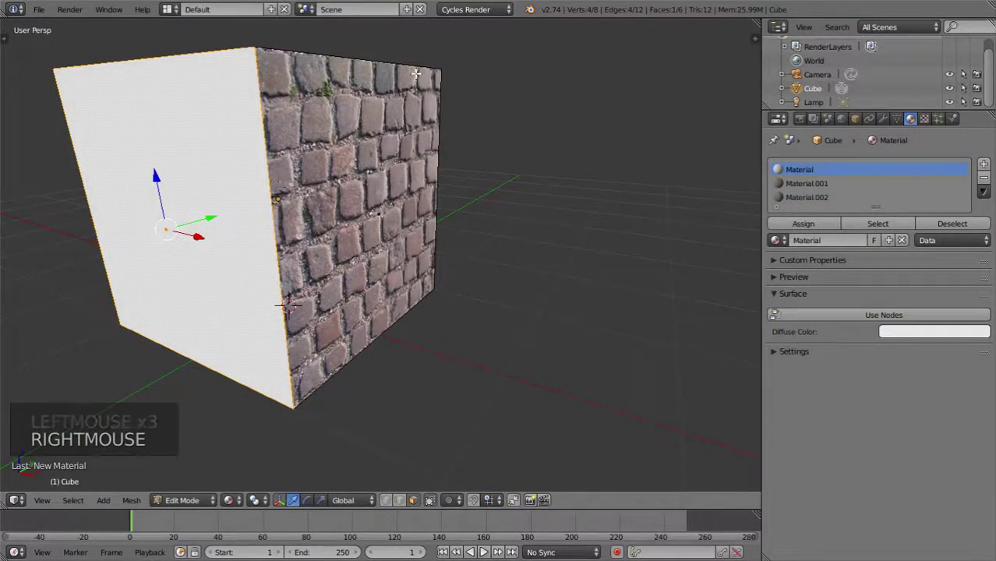
# Unwrap the selected side face and make the stone wall material active for it.
pyautogui.press('u')
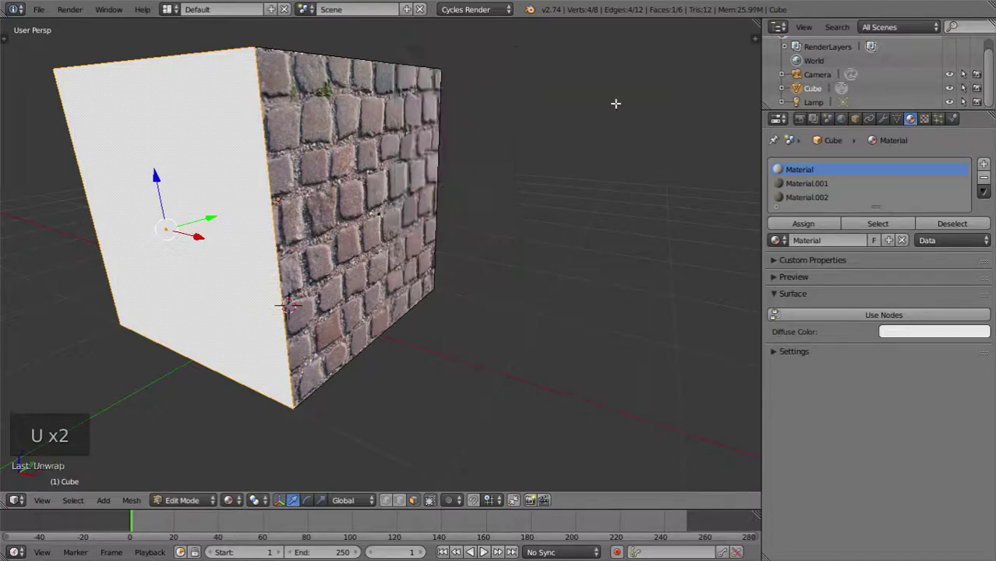
pyautogui.click(793, 201)
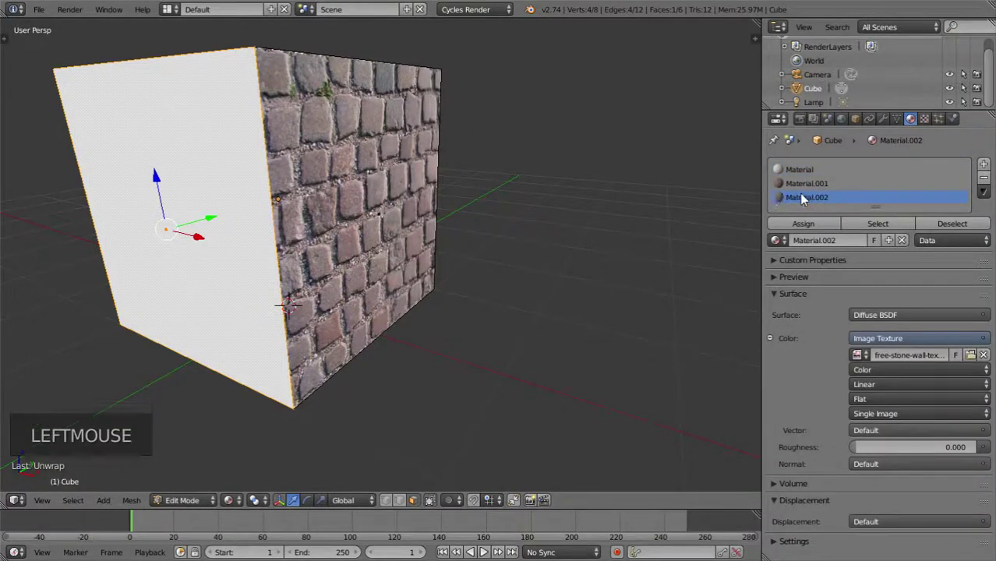
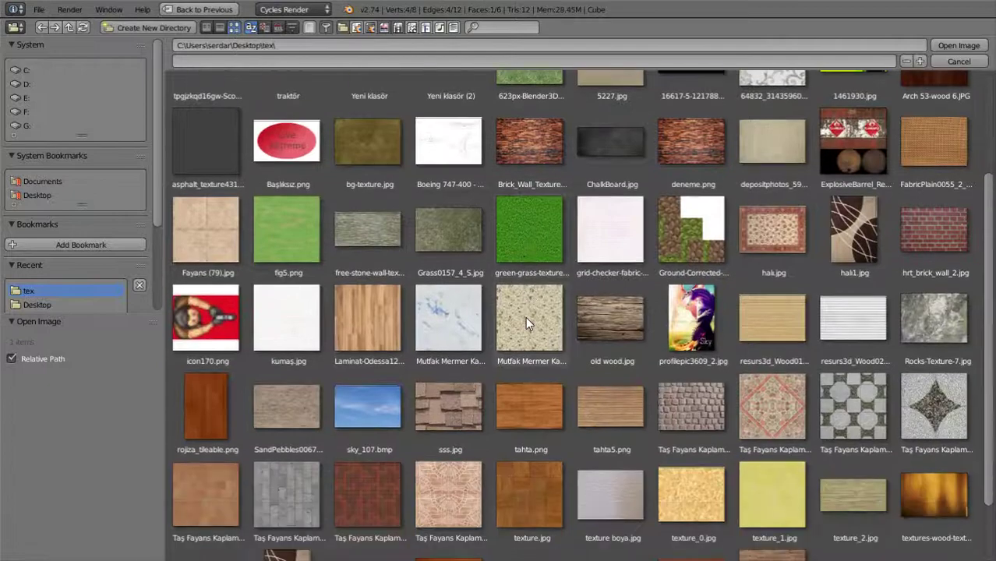
# Load the wood image for Material.003, unwrap the top and side faces with it, and return to Object Mode.
pyautogui.click(385, 311)
pyautogui.scroll(-3)
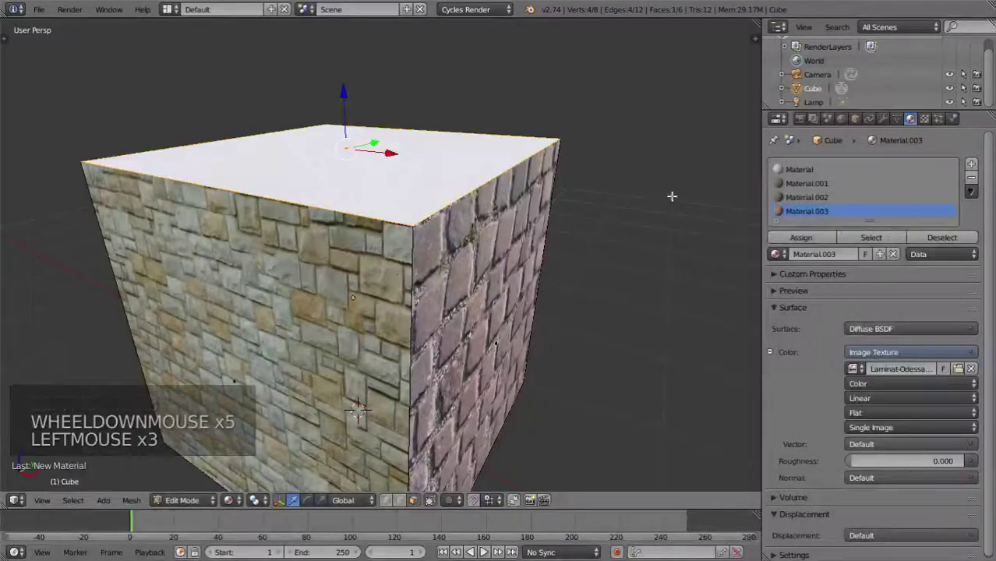
pyautogui.press('u')
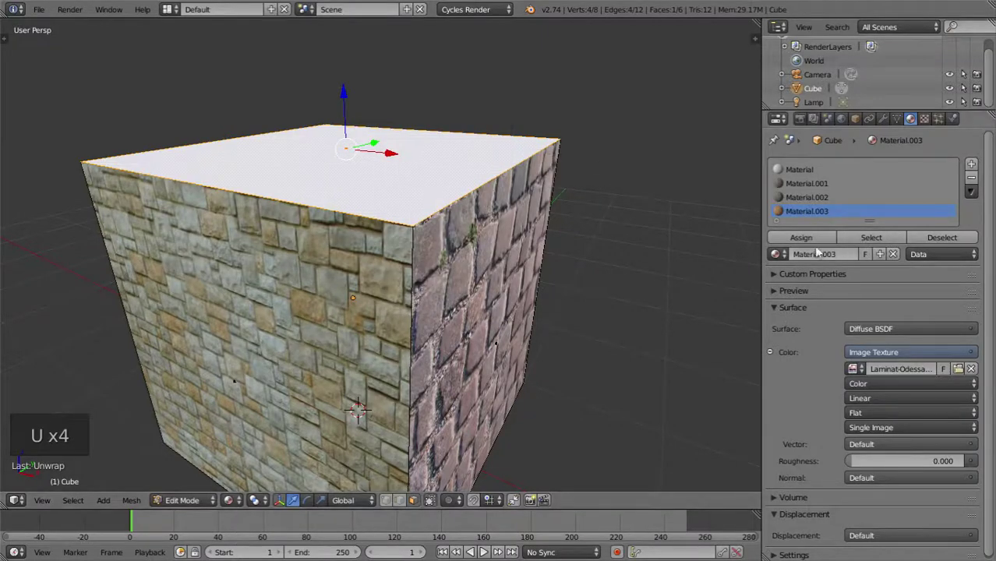
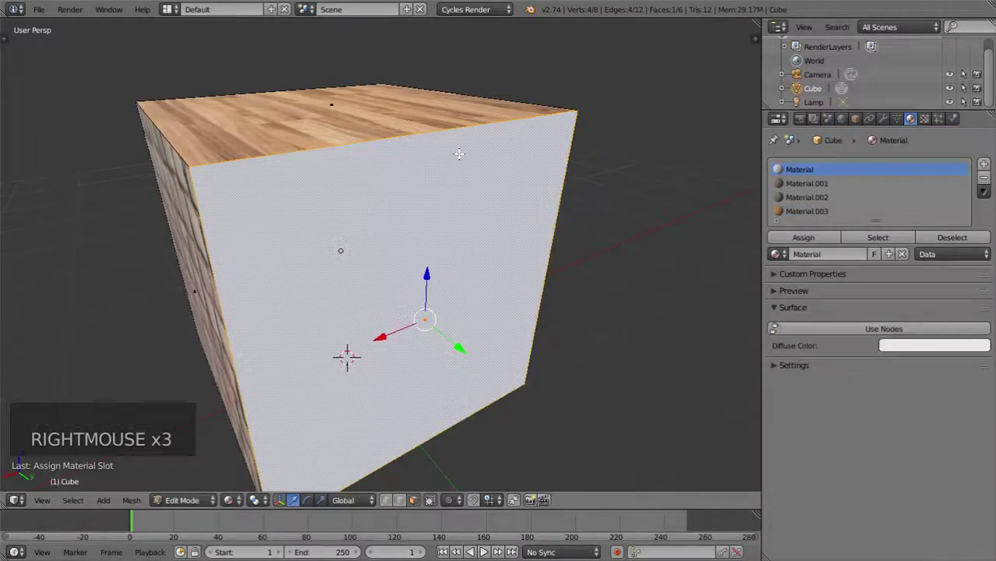
pyautogui.press('u')
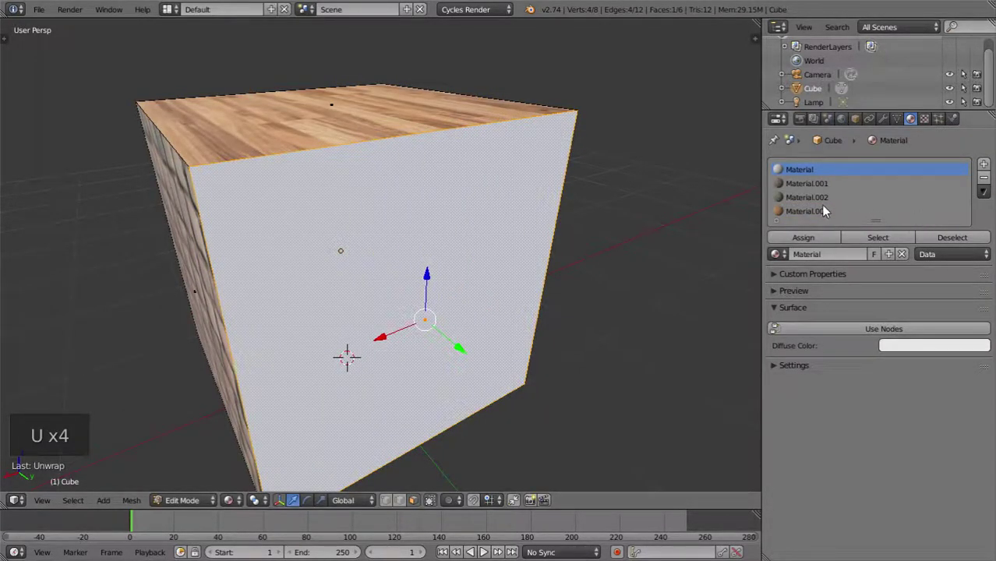
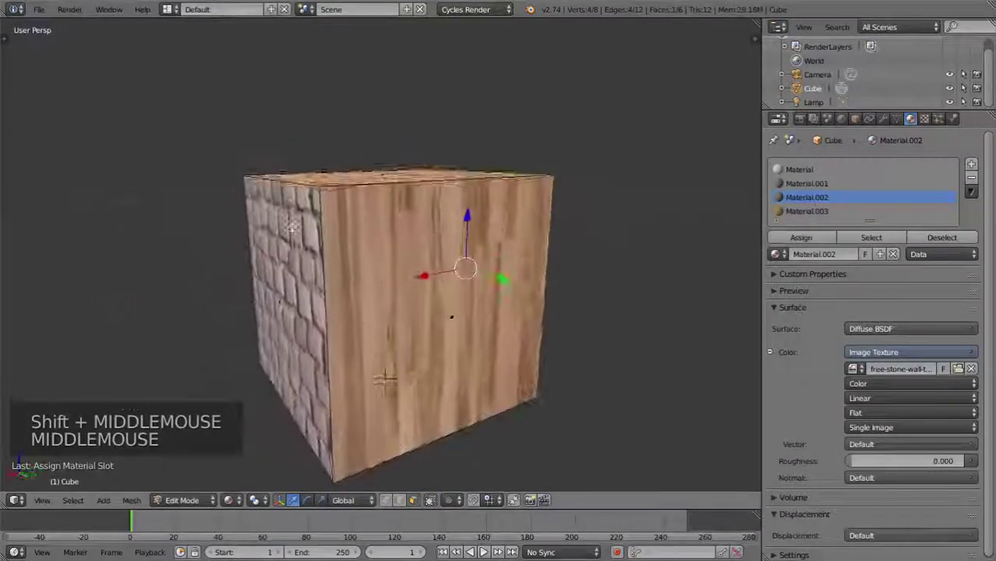
pyautogui.press('Tab')
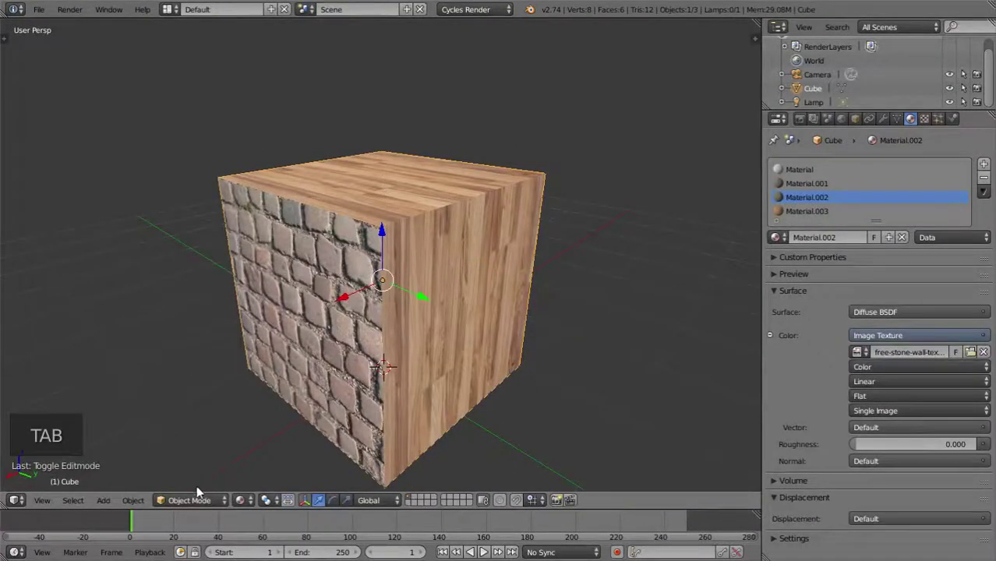
# Preview the textured cube in Cycles Rendered shading, then return to solid shading.
pyautogui.click(243, 500)
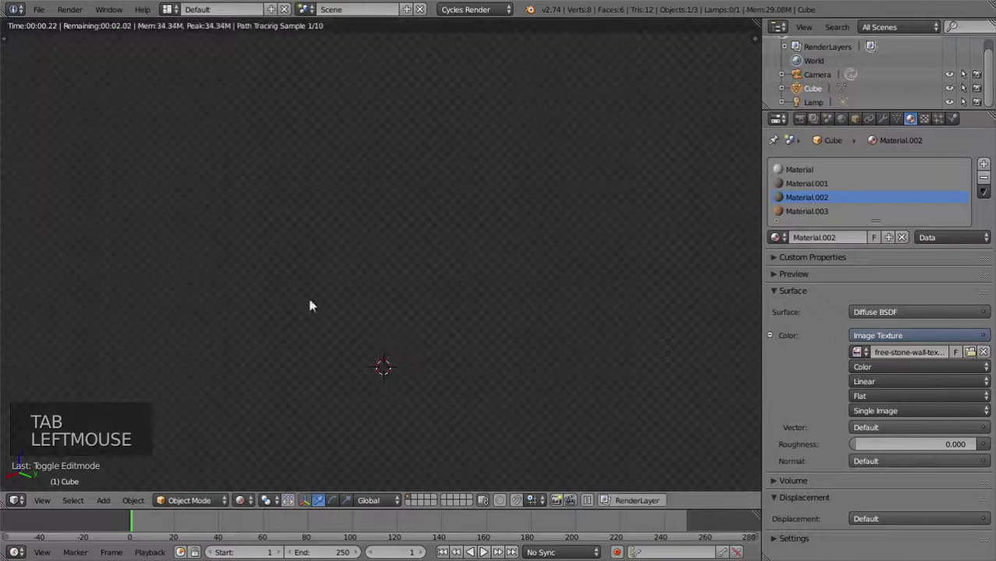
pyautogui.middleClick(344, 289)
pyautogui.scroll(3)
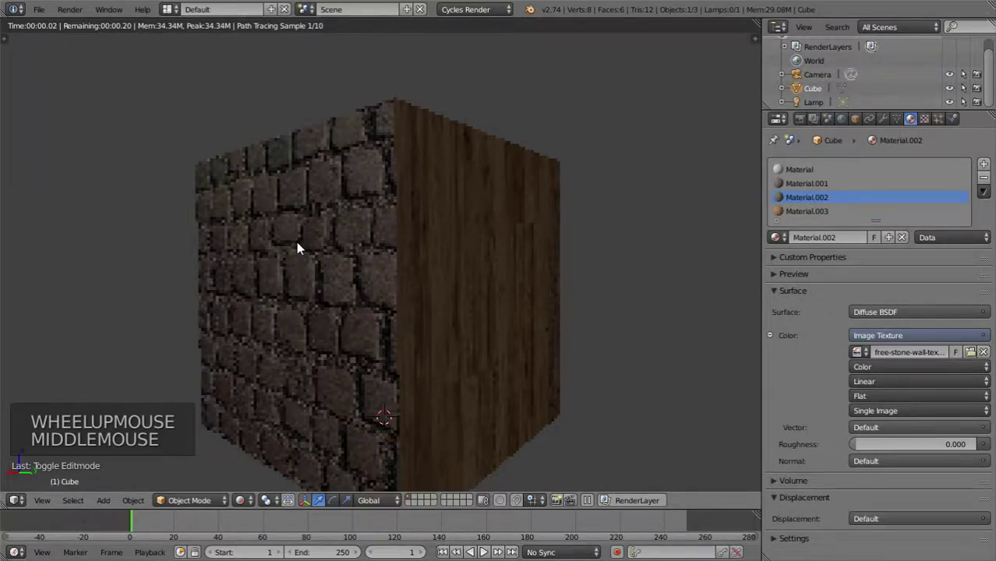
pyautogui.click(130, 40)
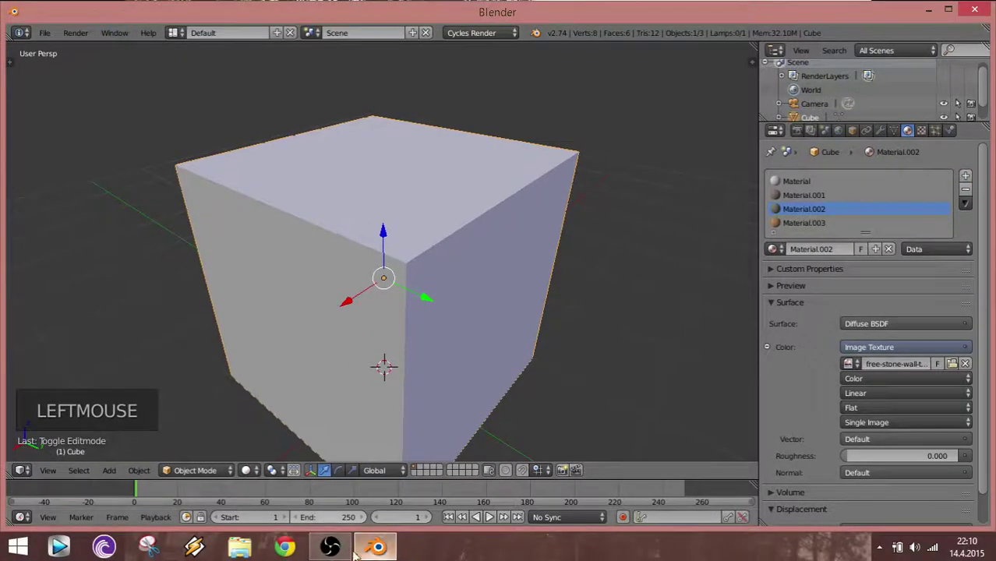